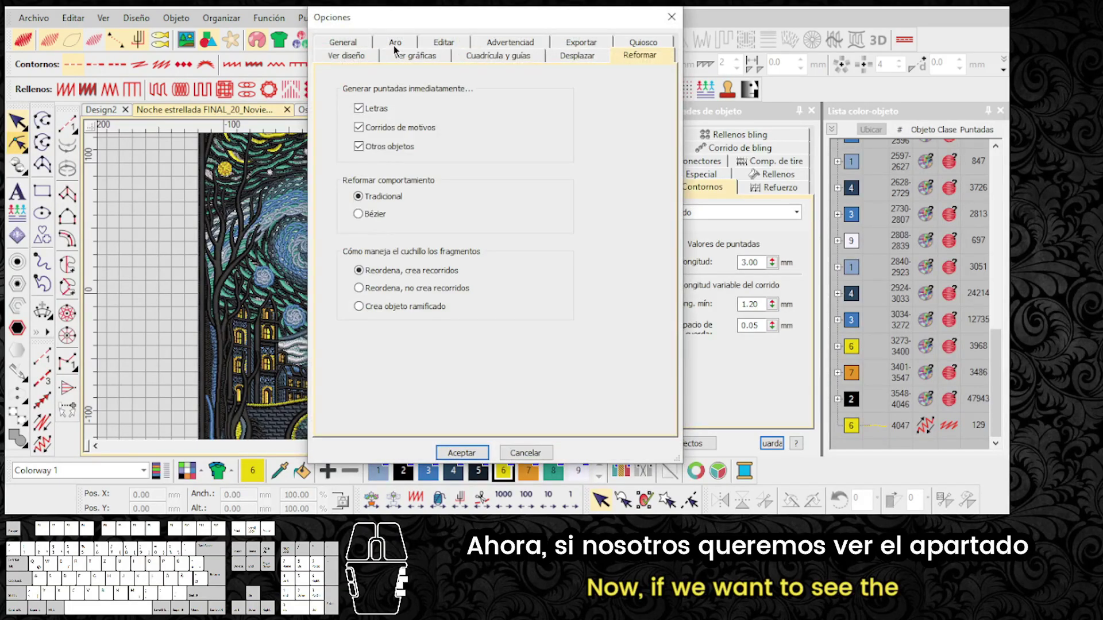
Bring up the My Hoops manager from the hoop settings in Options.
click(398, 49)
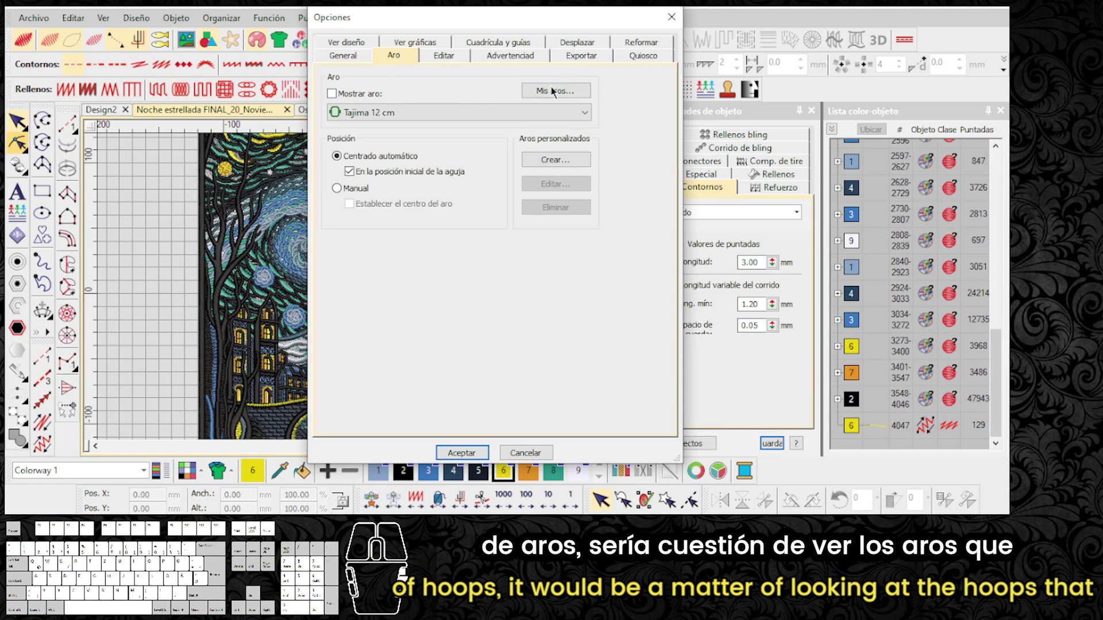
click(574, 97)
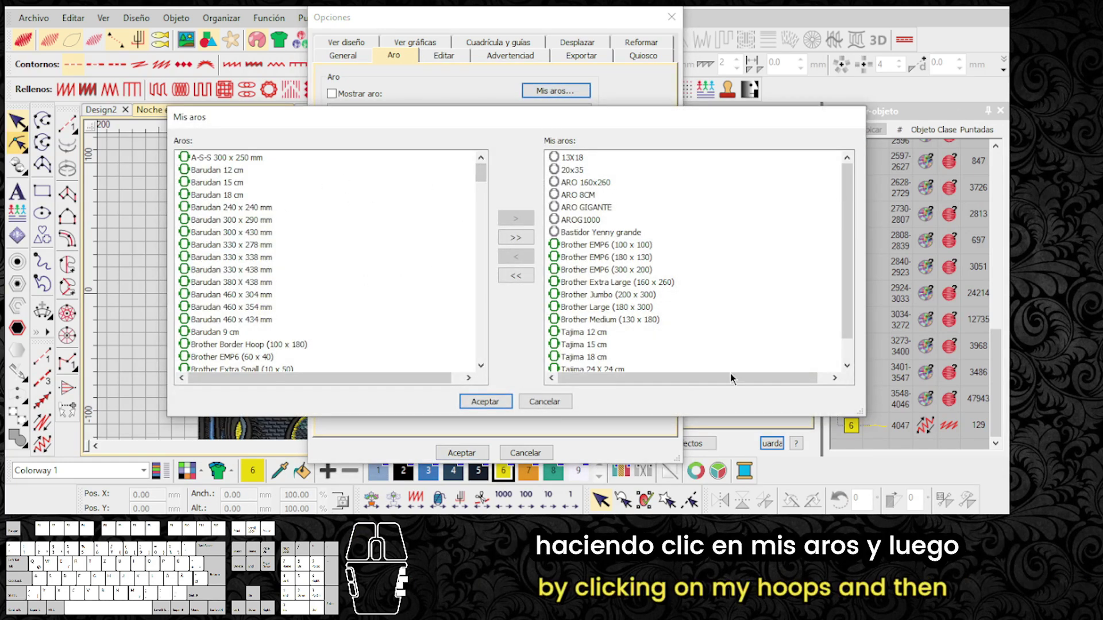
click(558, 402)
click(557, 95)
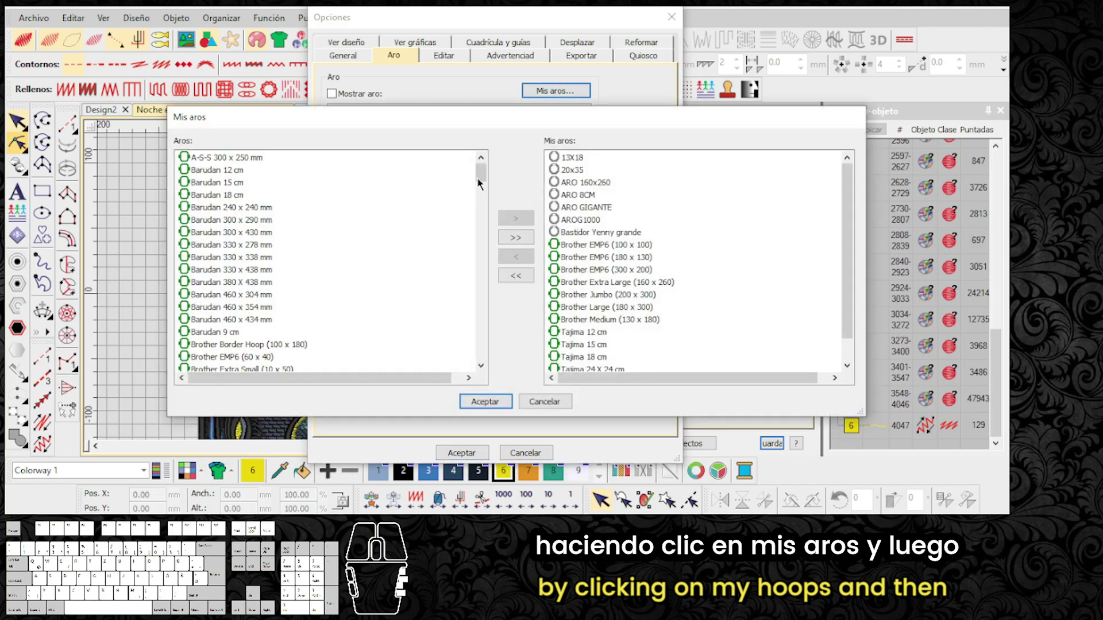
drag(482, 179, 481, 352)
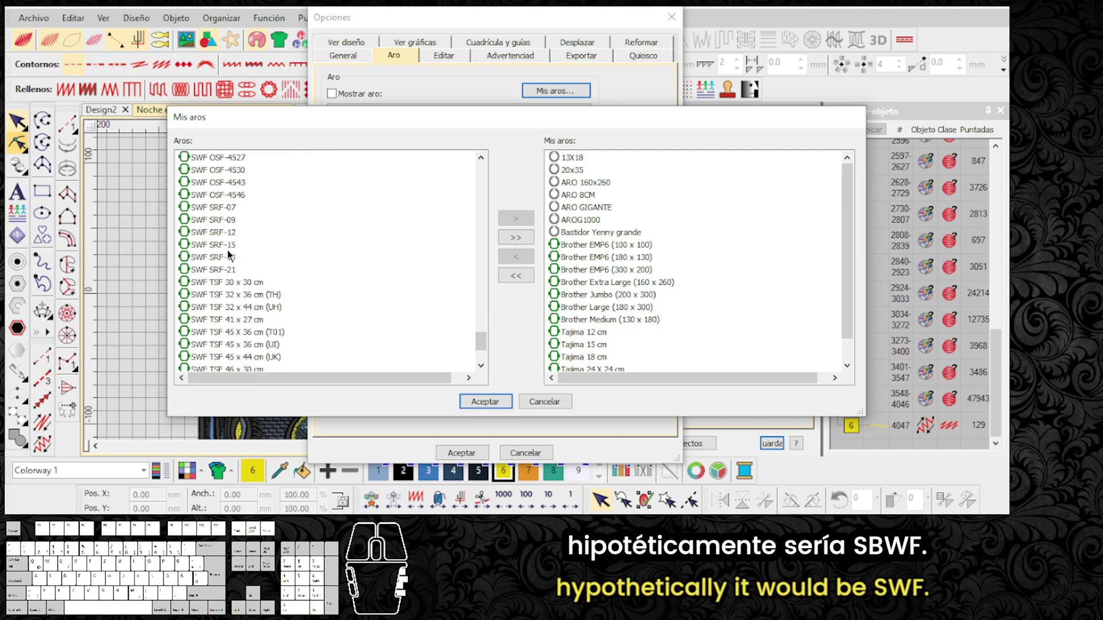
Add SWF SRF-15 to My Hoops, then move it back to the general list.
click(230, 247)
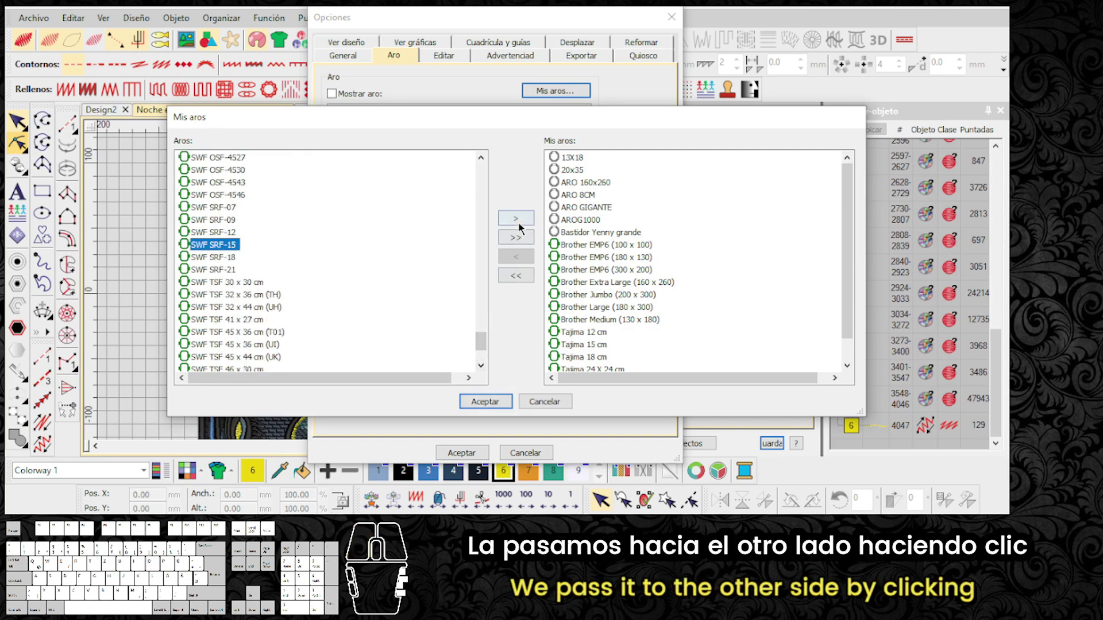
click(521, 227)
click(593, 340)
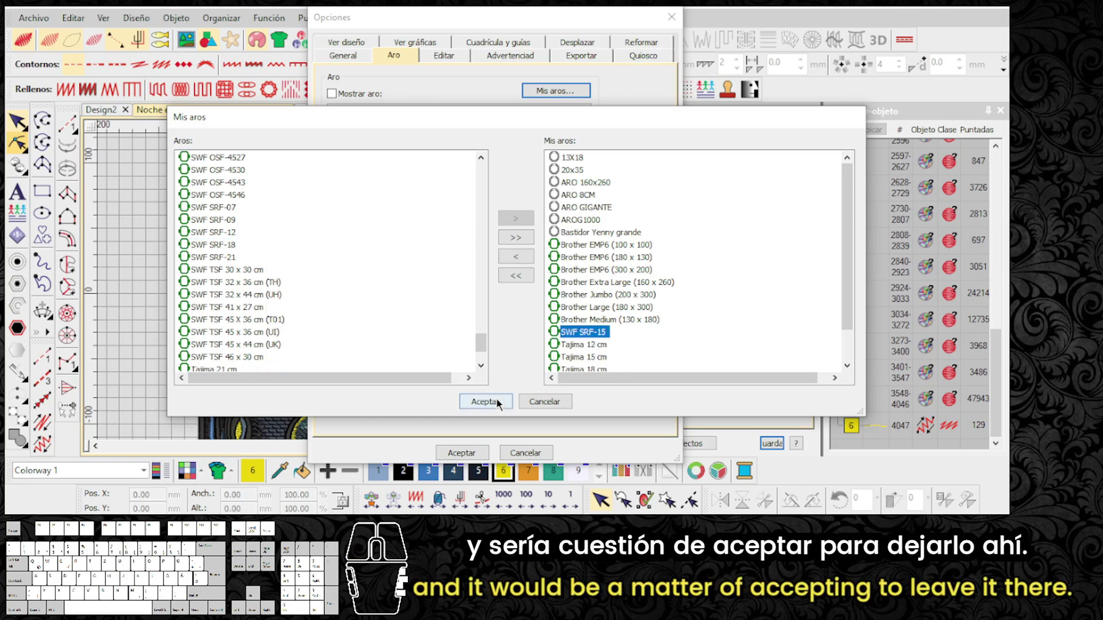
middle_click(624, 302)
scroll(down, 3)
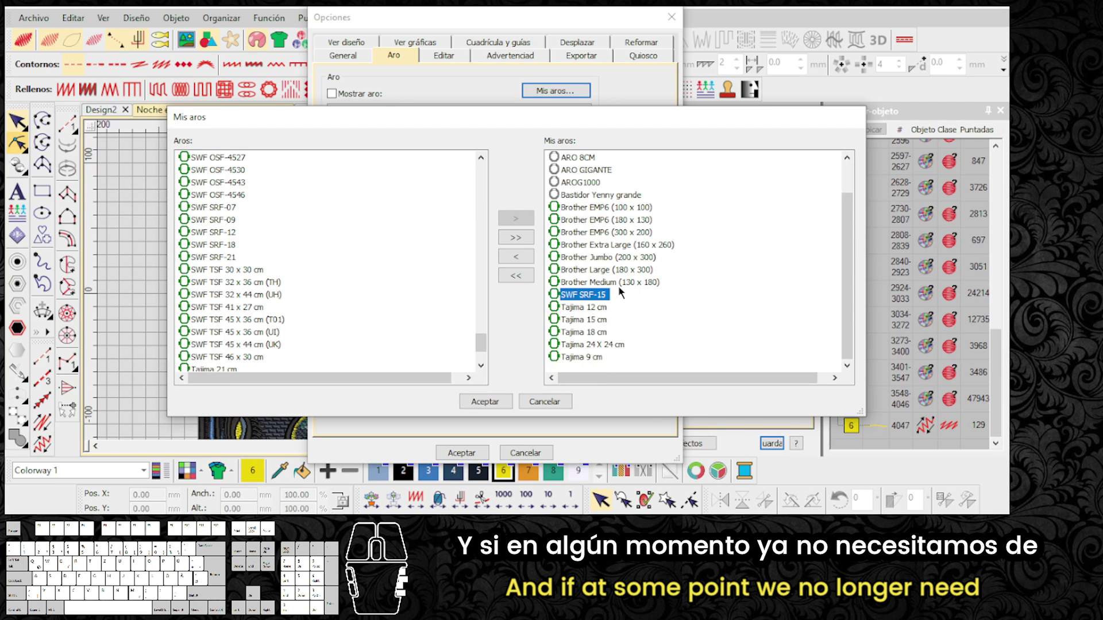
scroll(up, 3)
scroll(down, 3)
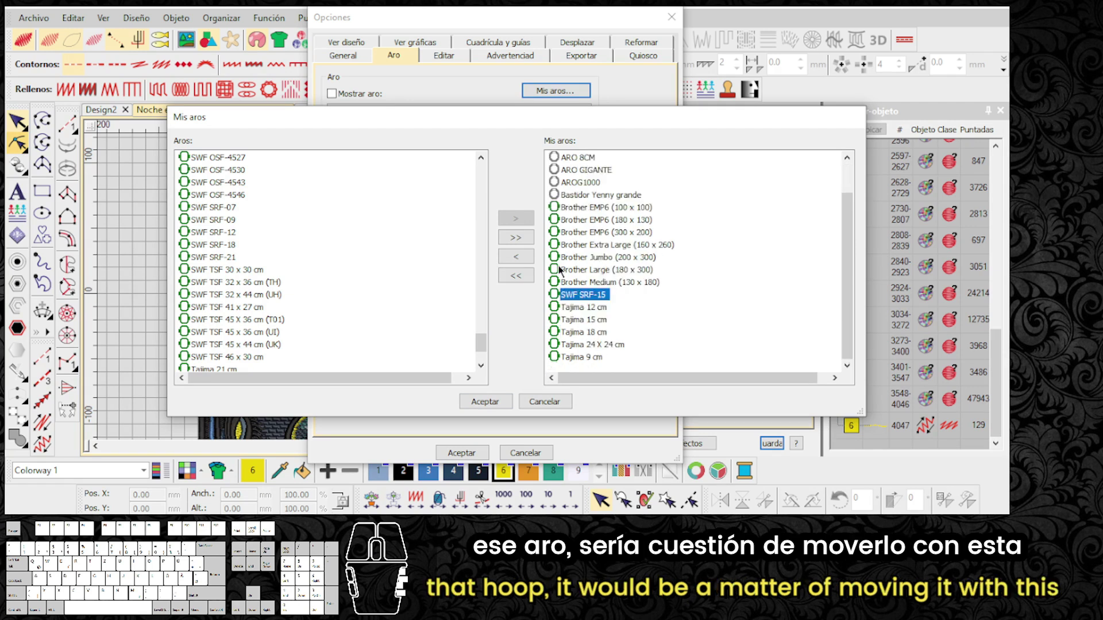
click(524, 265)
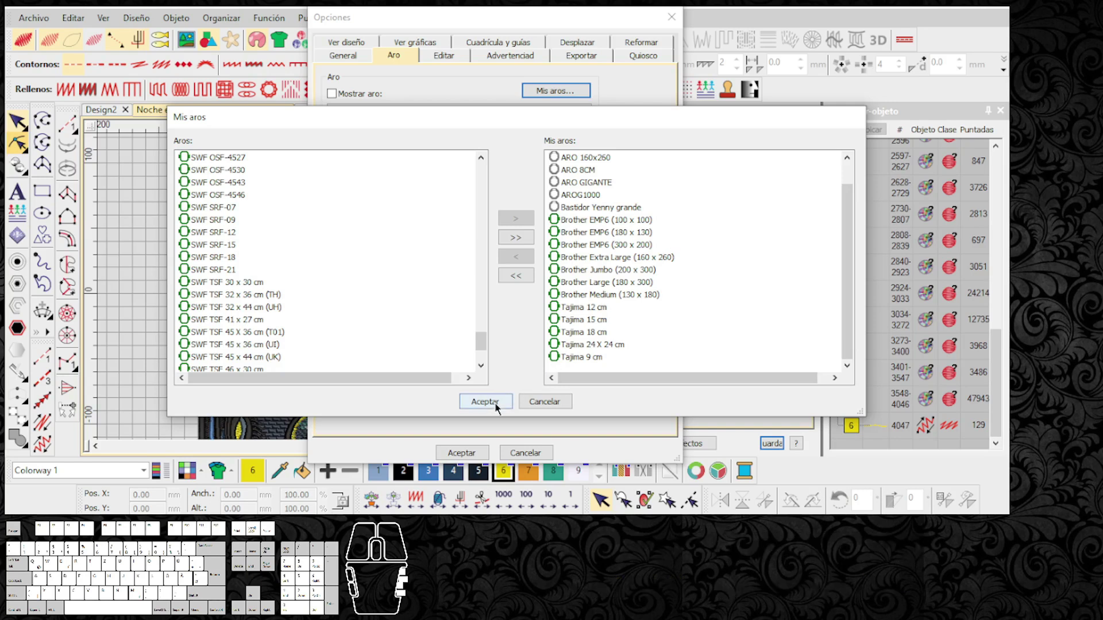
Confirm My Hoops and display the Tajima 18 cm hoop around the Starry Night design.
click(498, 406)
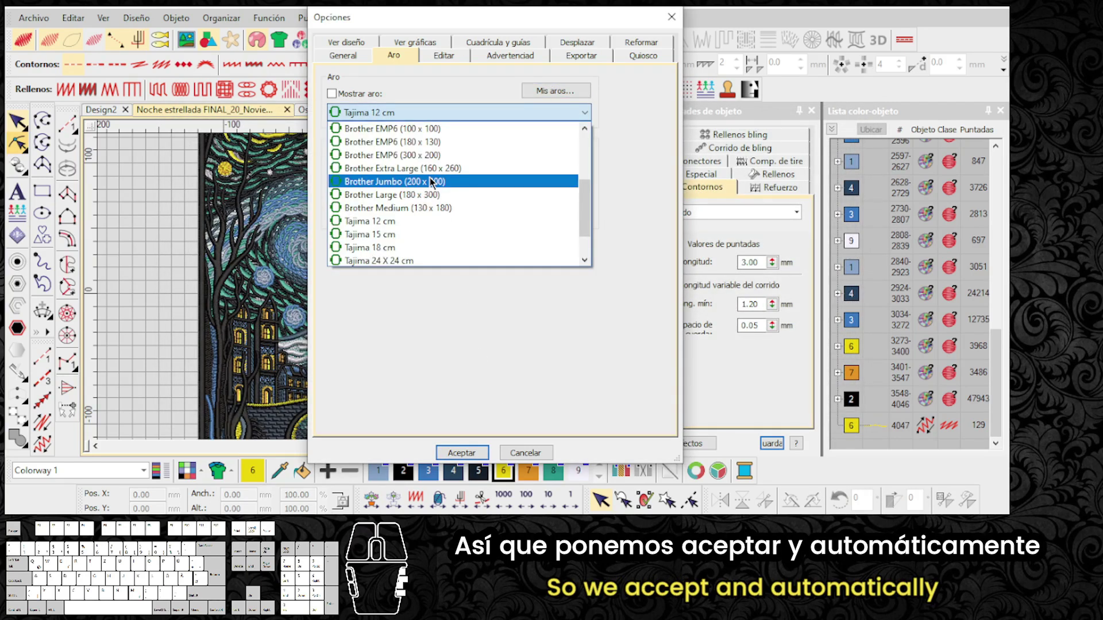
scroll(down, 3)
middle_click(434, 222)
scroll(up, 3)
scroll(down, 3)
click(390, 214)
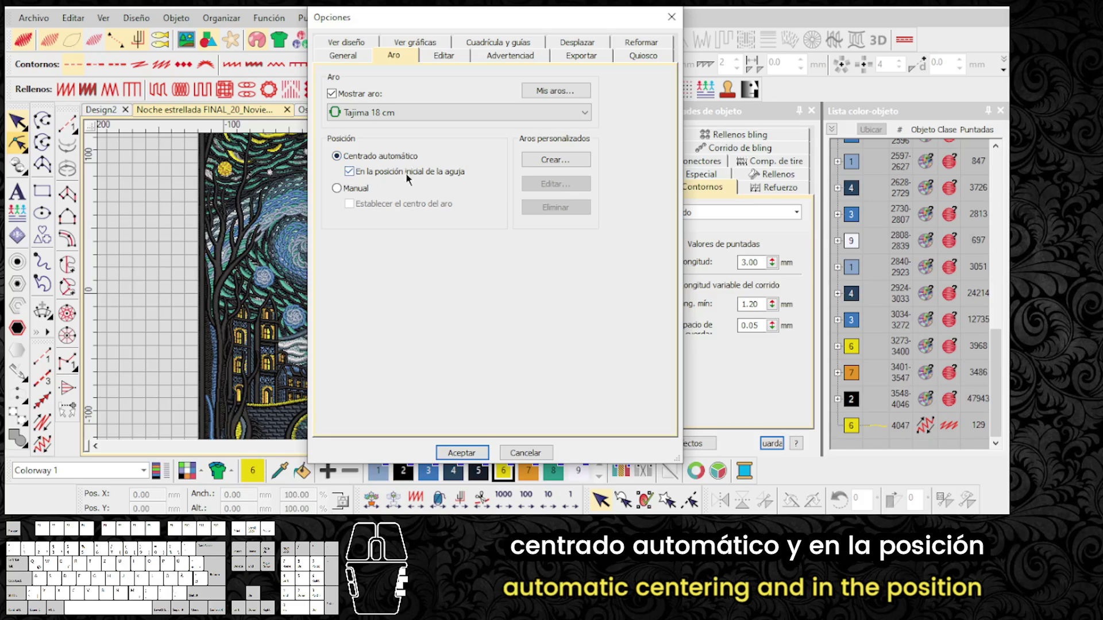
click(464, 455)
scroll(up, 3)
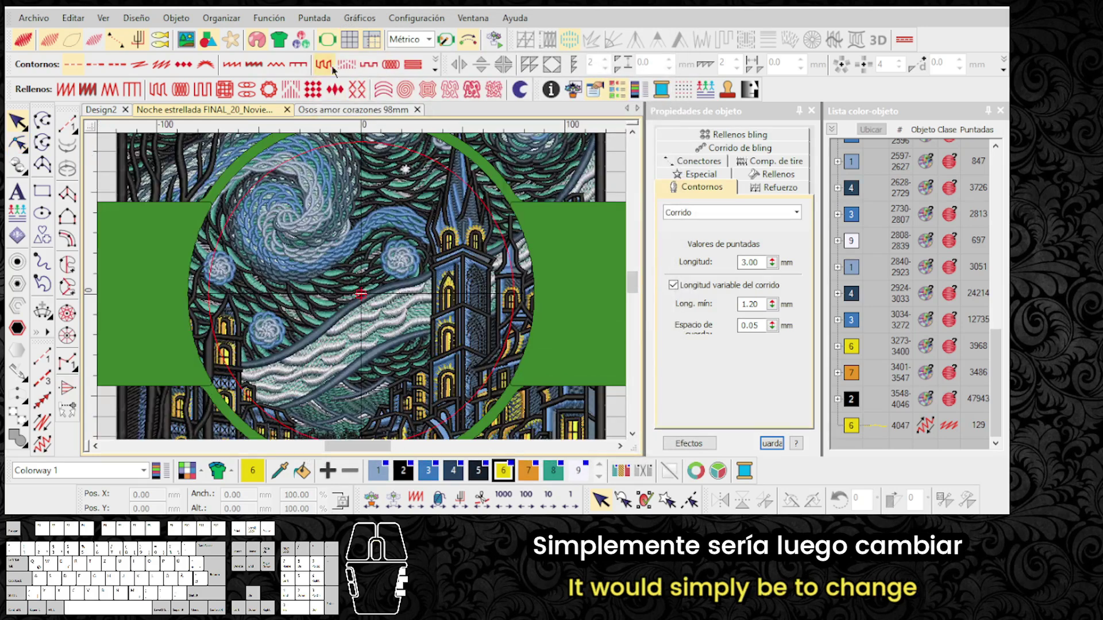
Apply a hoop from the settings and switch to the Osos amor corazones 98mm design.
right_click(336, 52)
click(406, 118)
click(403, 189)
click(471, 450)
click(343, 114)
scroll(up, 3)
scroll(down, 3)
Show a different Tajima hoop size around the bears design.
right_click(332, 47)
click(424, 112)
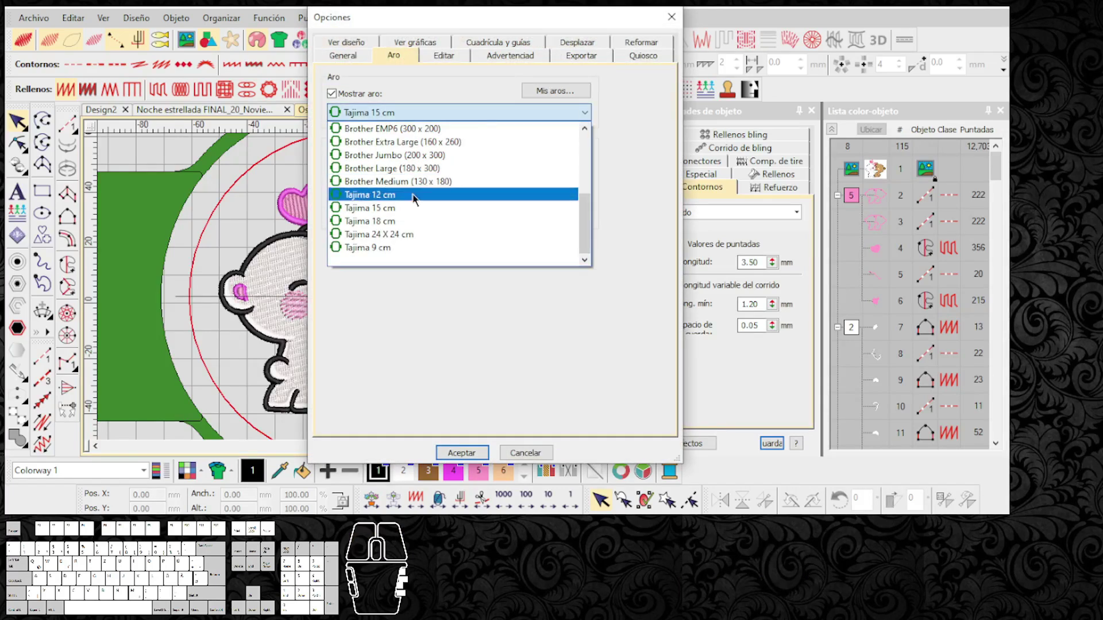
click(408, 221)
click(471, 463)
middle_click(365, 296)
scroll(down, 3)
scroll(up, 3)
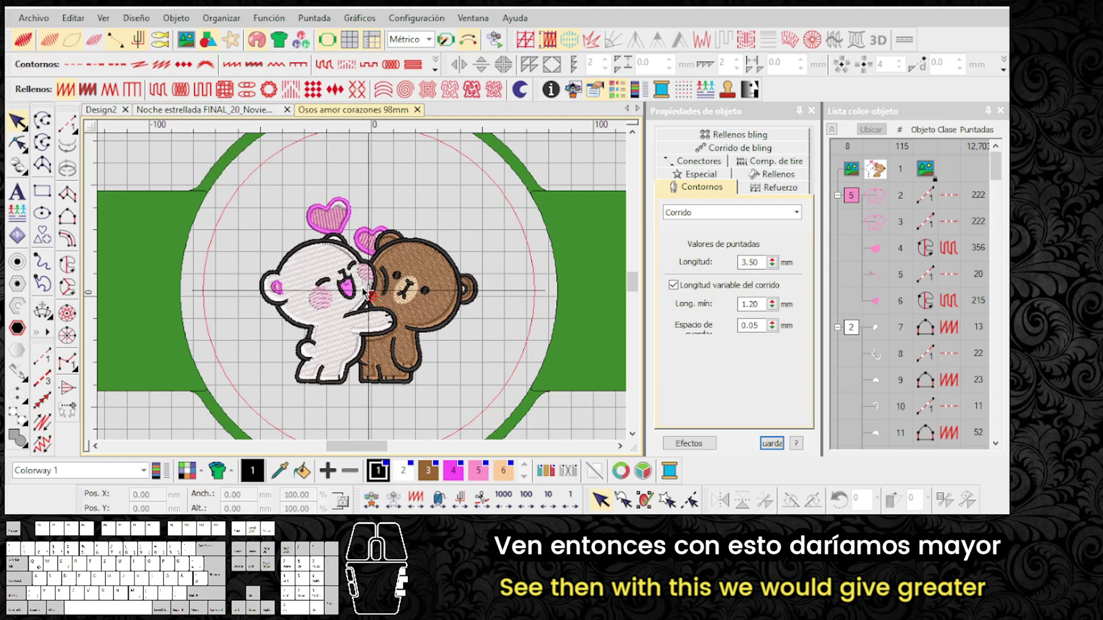
scroll(down, 3)
scroll(up, 3)
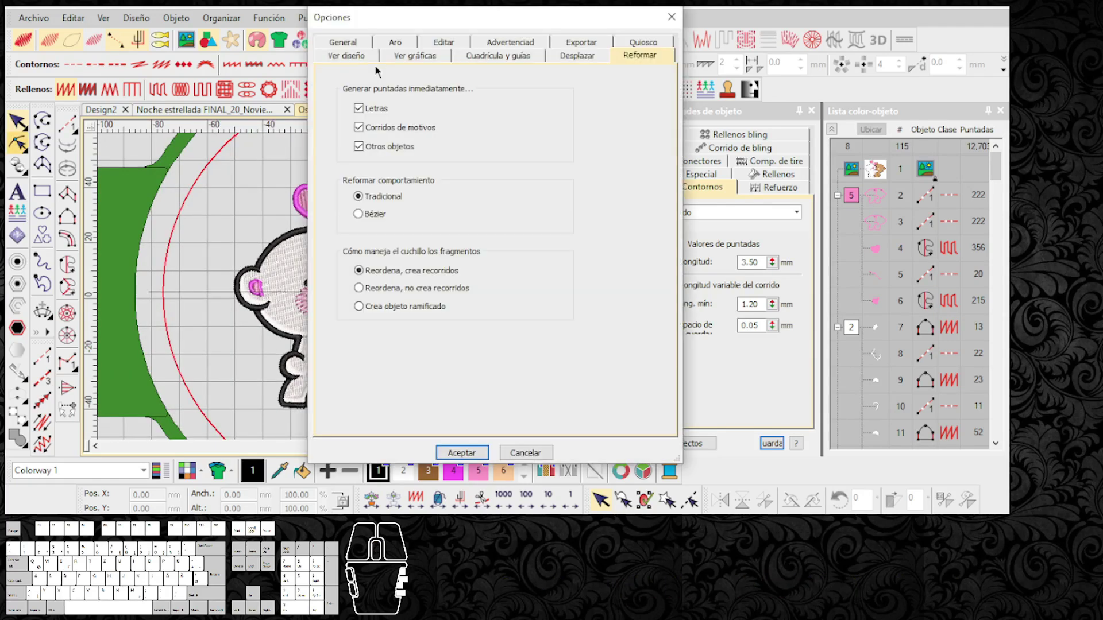
click(398, 52)
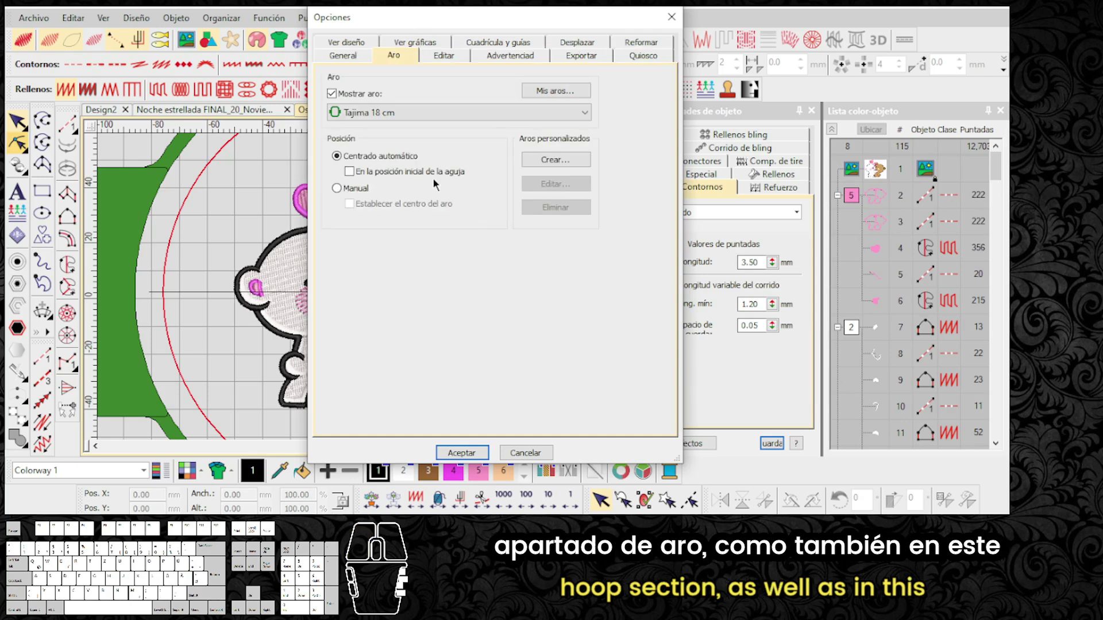
click(676, 20)
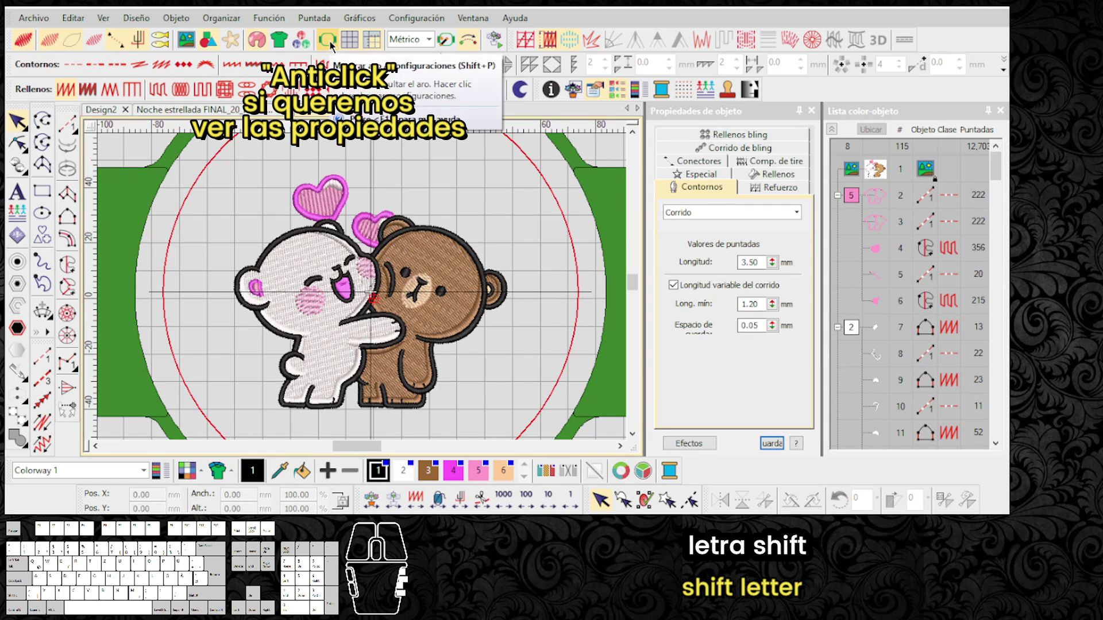
key(shift+p)
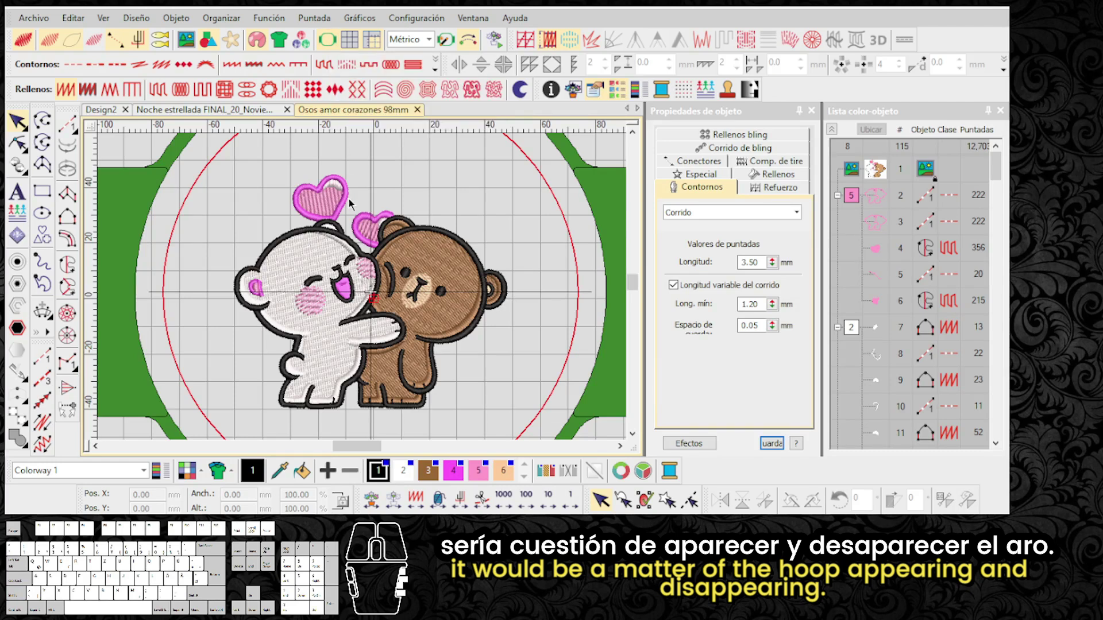